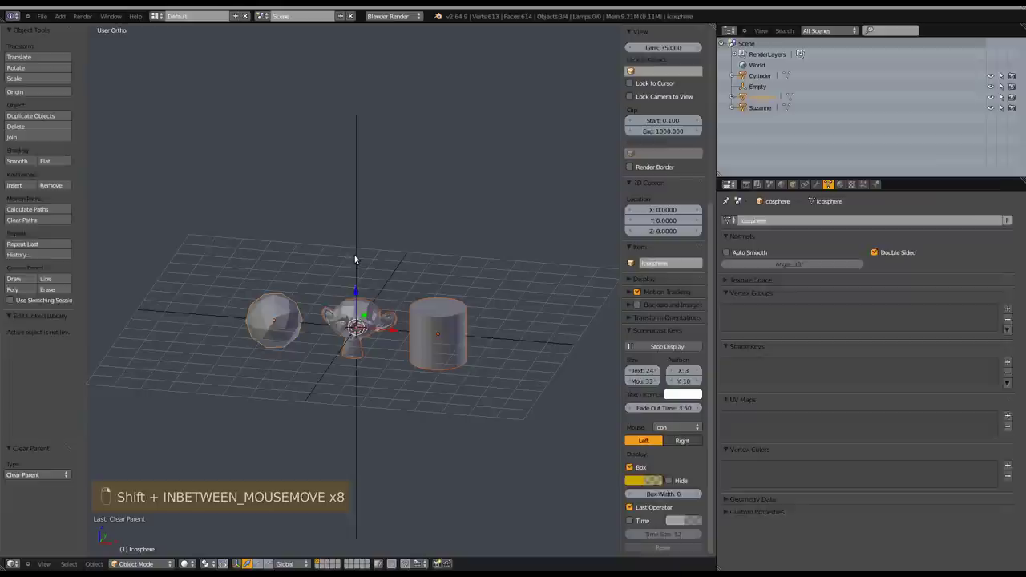
# - Parent Cylinder, Icosphere and Suzanne to the Empty with Ctrl+P Object
pyautogui.press('ctrl+p')
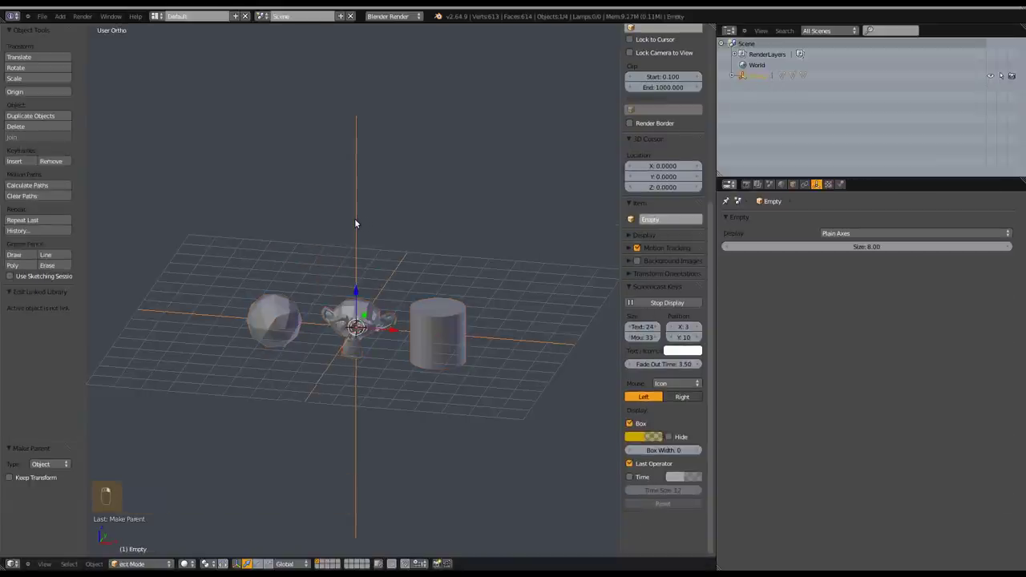
# - Reveal the Empty's children in the Outliner and walk selection between a child and its parent Empty
pyautogui.press('g')
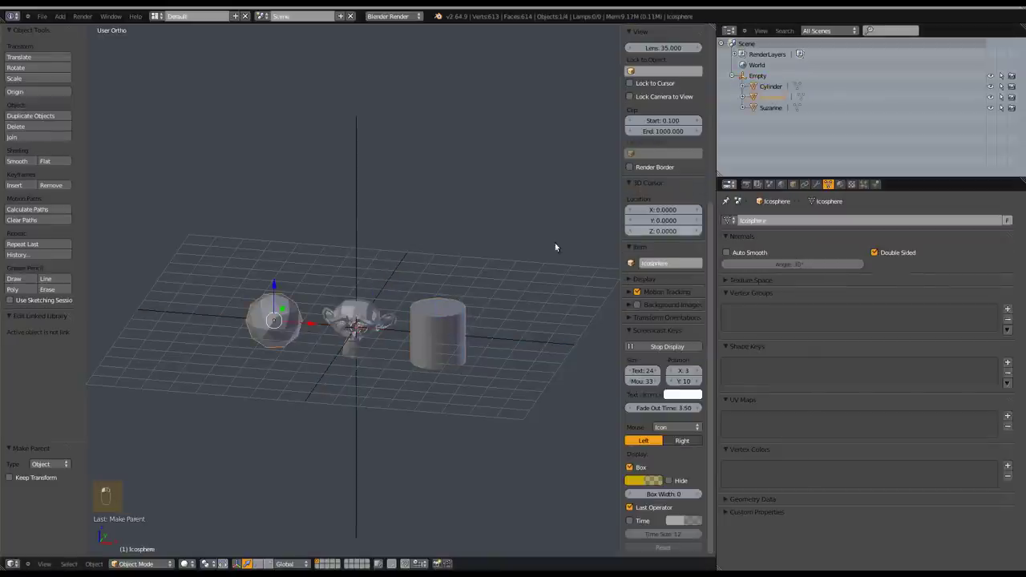
pyautogui.click(767, 110)
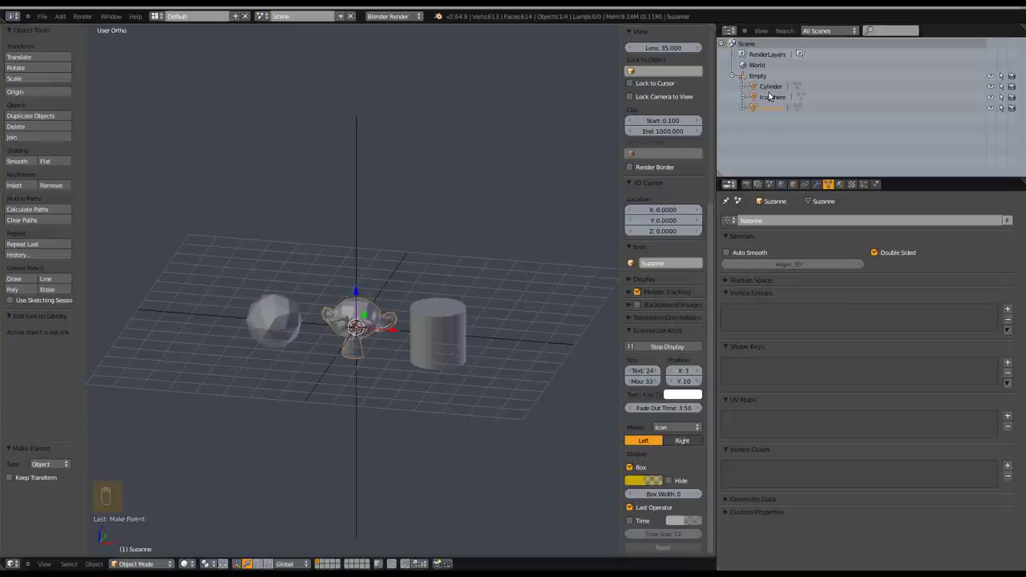
pyautogui.press('[')
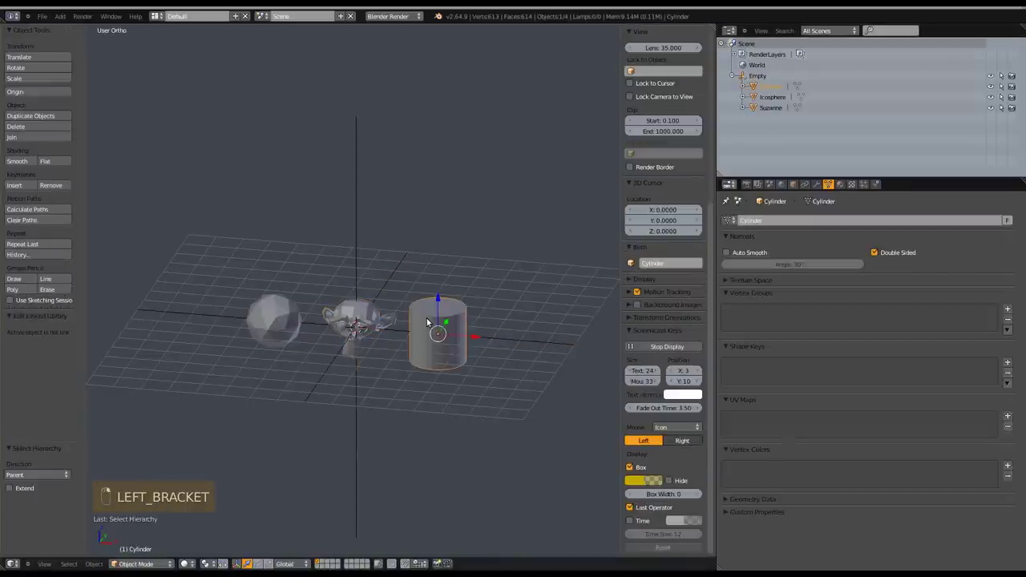
pyautogui.moveTo(431, 318); pyautogui.dragTo(307, 184)
pyautogui.press('[')
pyautogui.press('g')
pyautogui.moveTo(390, 223); pyautogui.dragTo(361, 226)
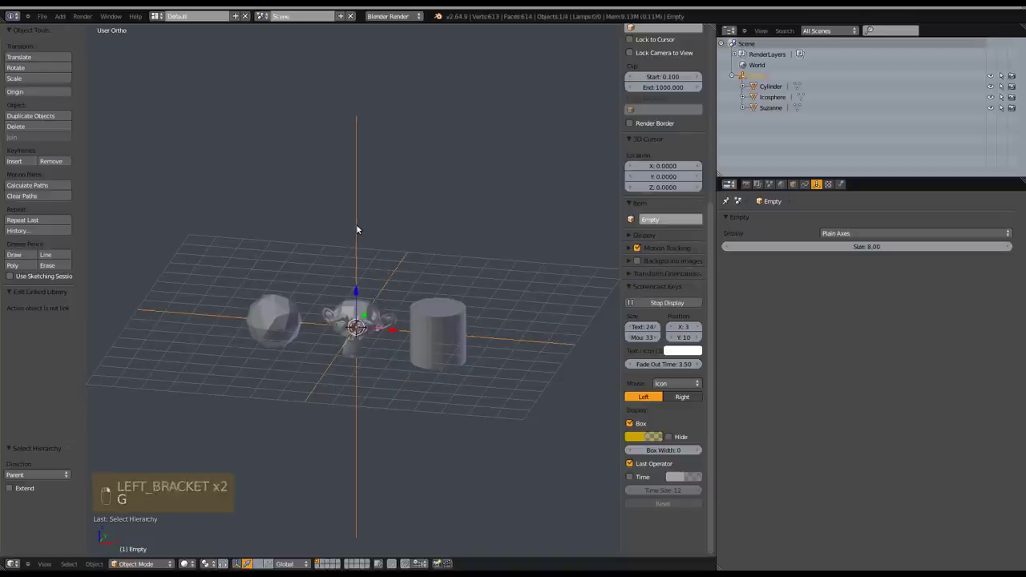
pyautogui.press(']')
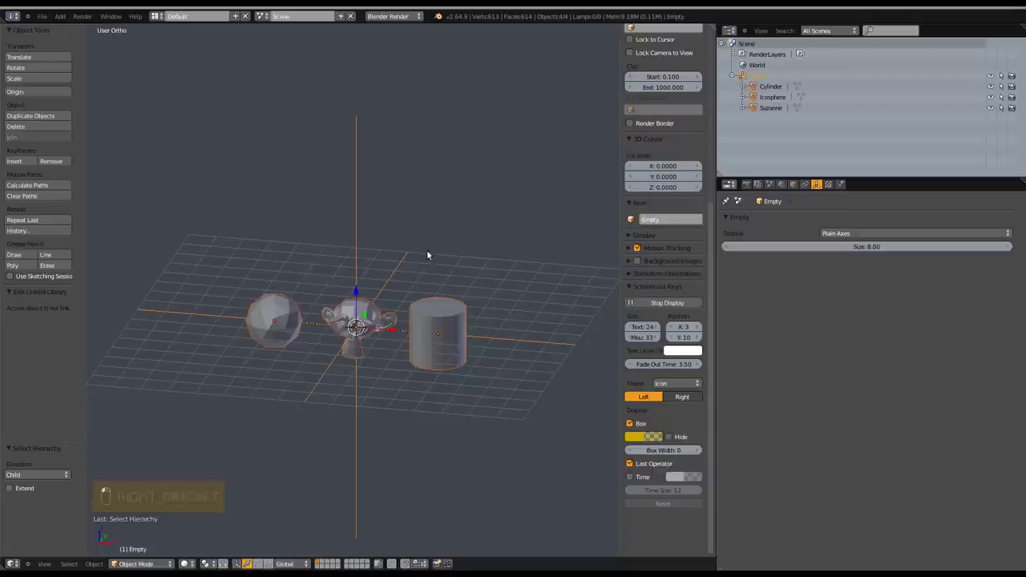
pyautogui.press('g')
pyautogui.middleClick(388, 228)
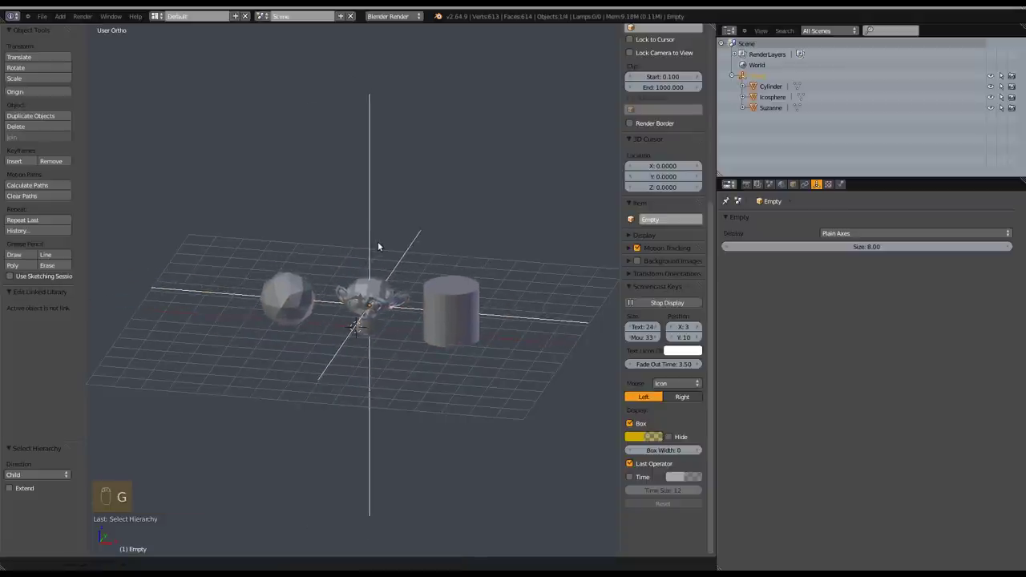
pyautogui.moveTo(380, 243); pyautogui.dragTo(389, 255)
pyautogui.press('[')
pyautogui.press(']')
pyautogui.press('[')
pyautogui.press(']')
pyautogui.press('[')
pyautogui.press(']')
pyautogui.press('[')
pyautogui.press(']')
pyautogui.press('[')
pyautogui.press('[')
pyautogui.press(']')
pyautogui.press('[')
pyautogui.press(']')
pyautogui.press('[')
pyautogui.press(']')
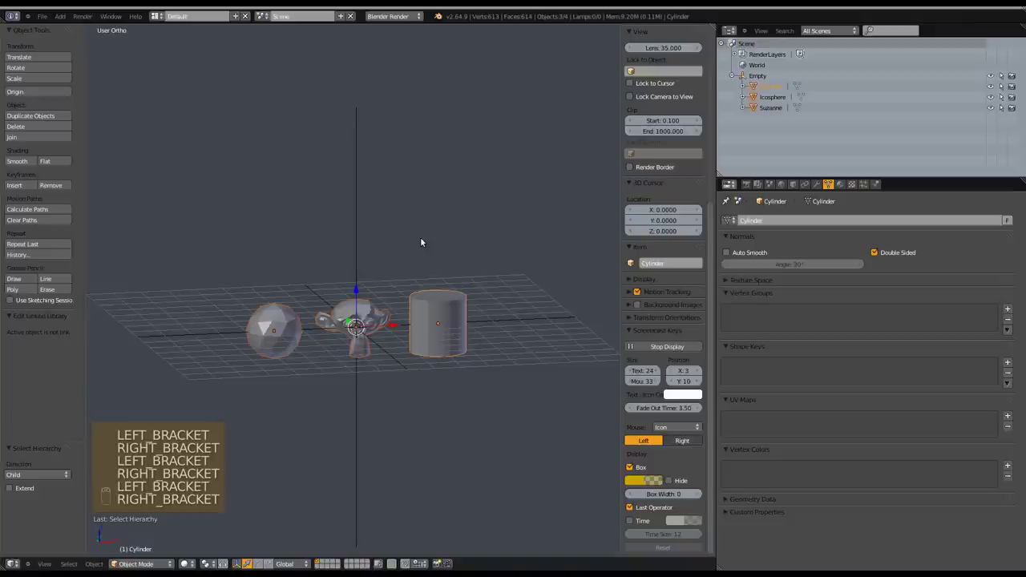